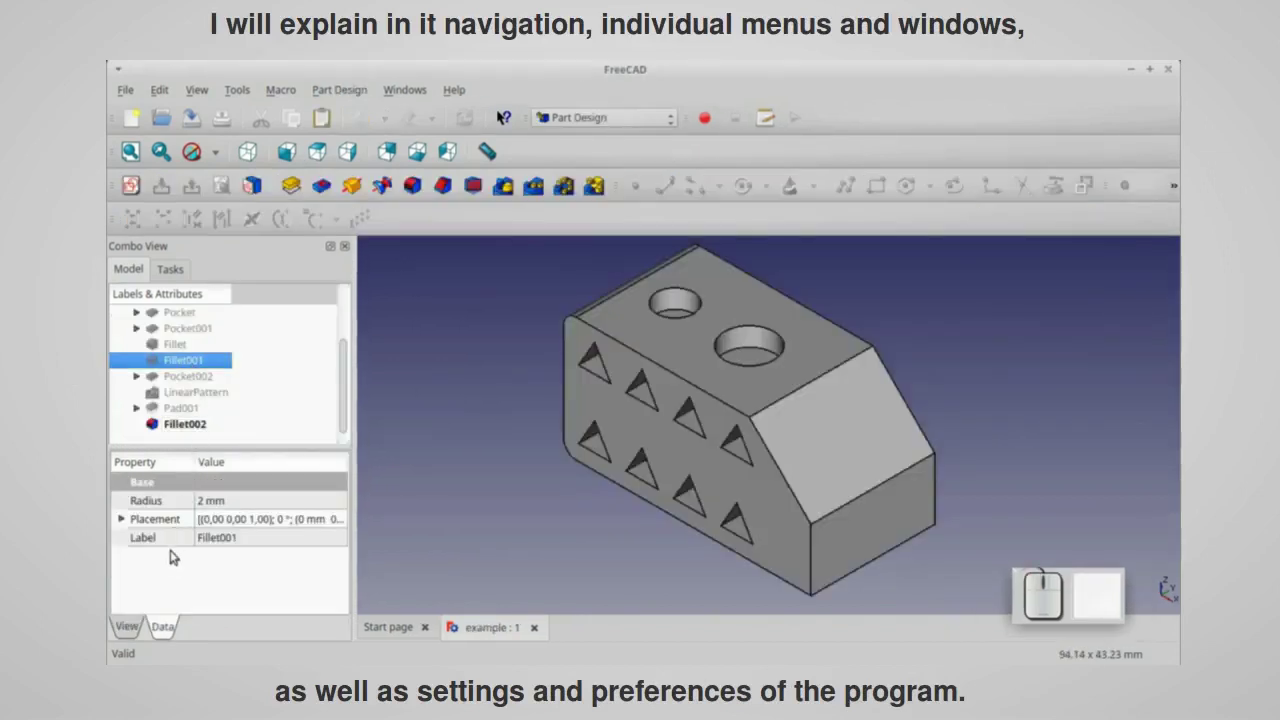
Select Fillet001 in the tree to show its display properties.
click(134, 626)
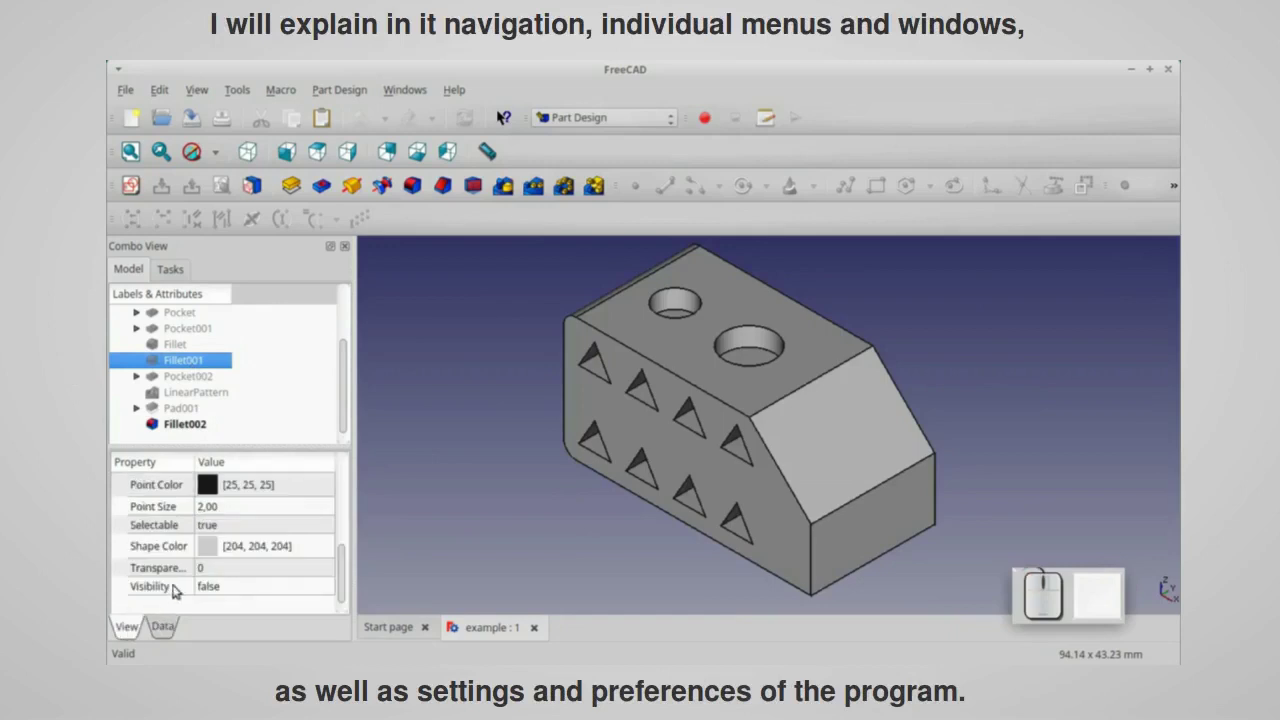
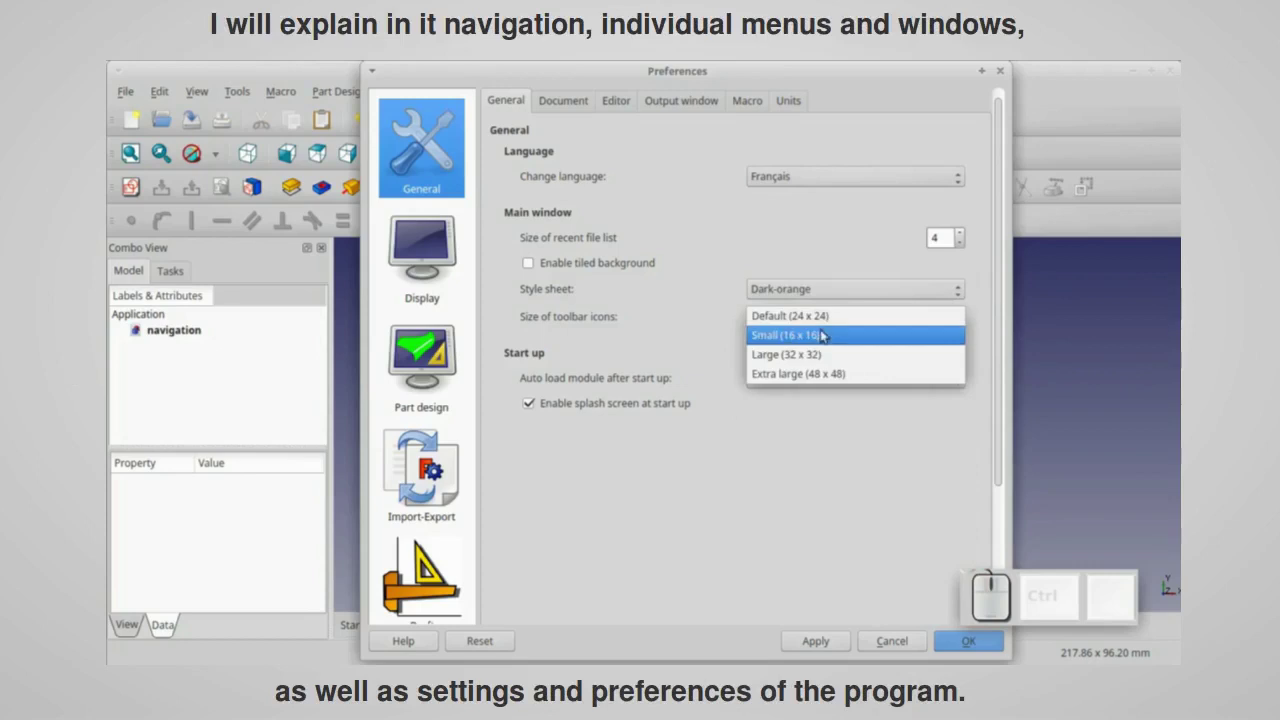
Constrain the circle to a 15 mm radius, 30 mm and 25 mm from the axes.
click(826, 332)
click(692, 441)
click(632, 344)
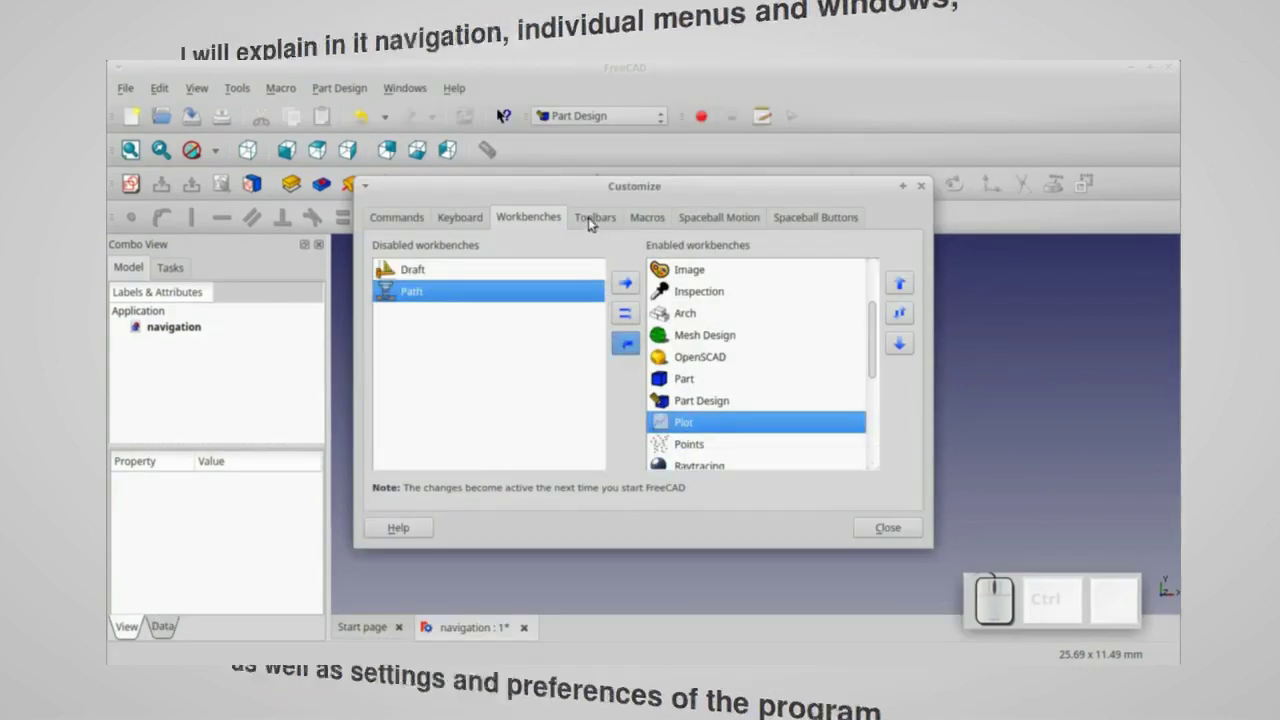
click(147, 403)
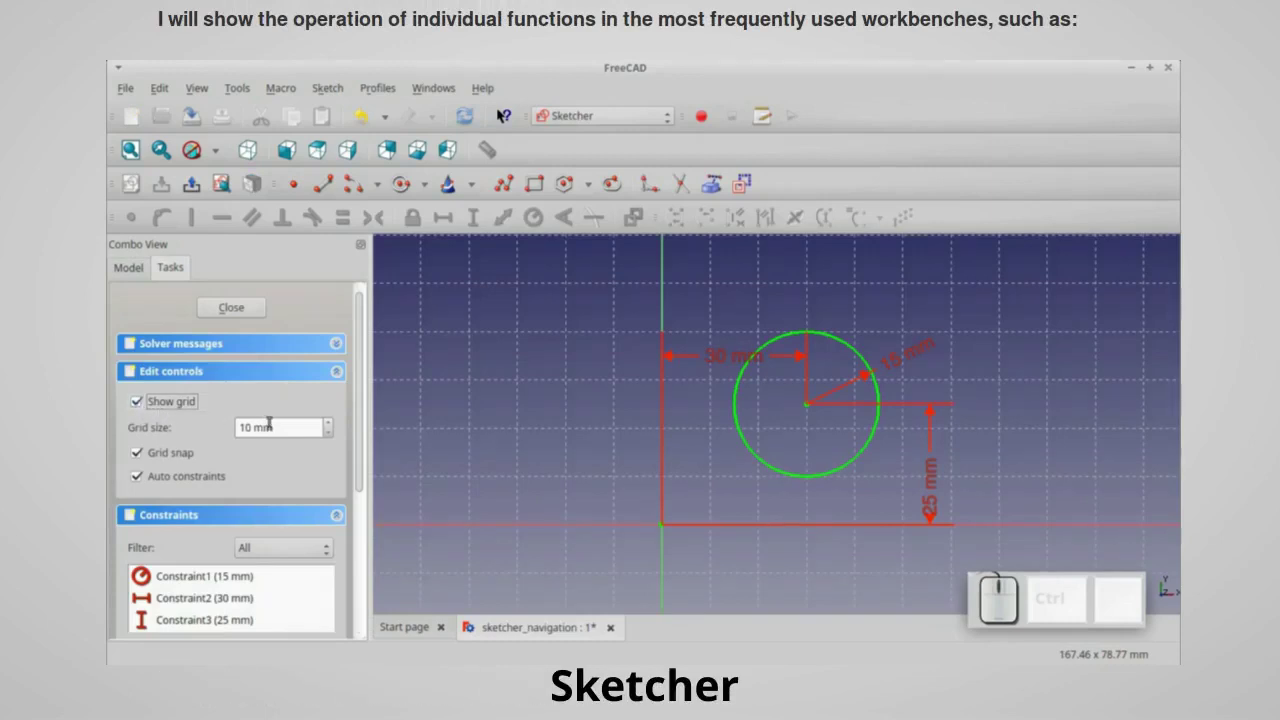
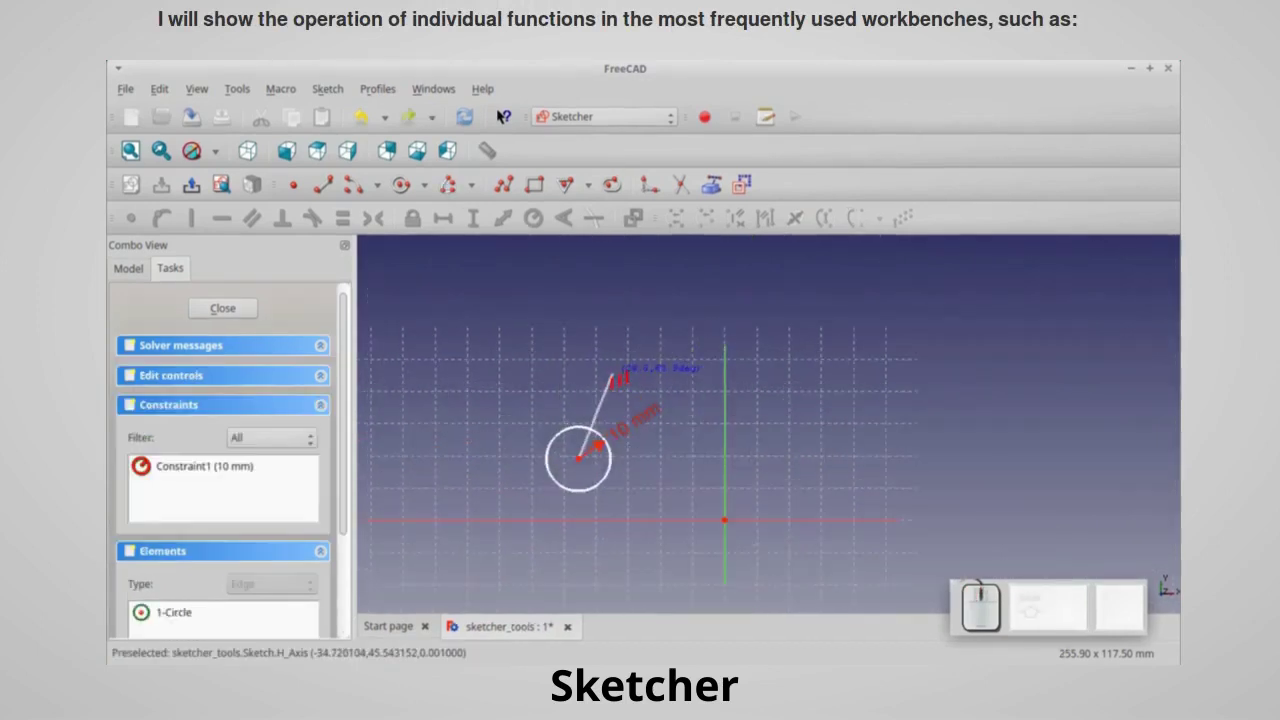
Review the patterned circles in Sketcher and select the pocket sketch in Part Design.
click(620, 371)
scroll(down, 3)
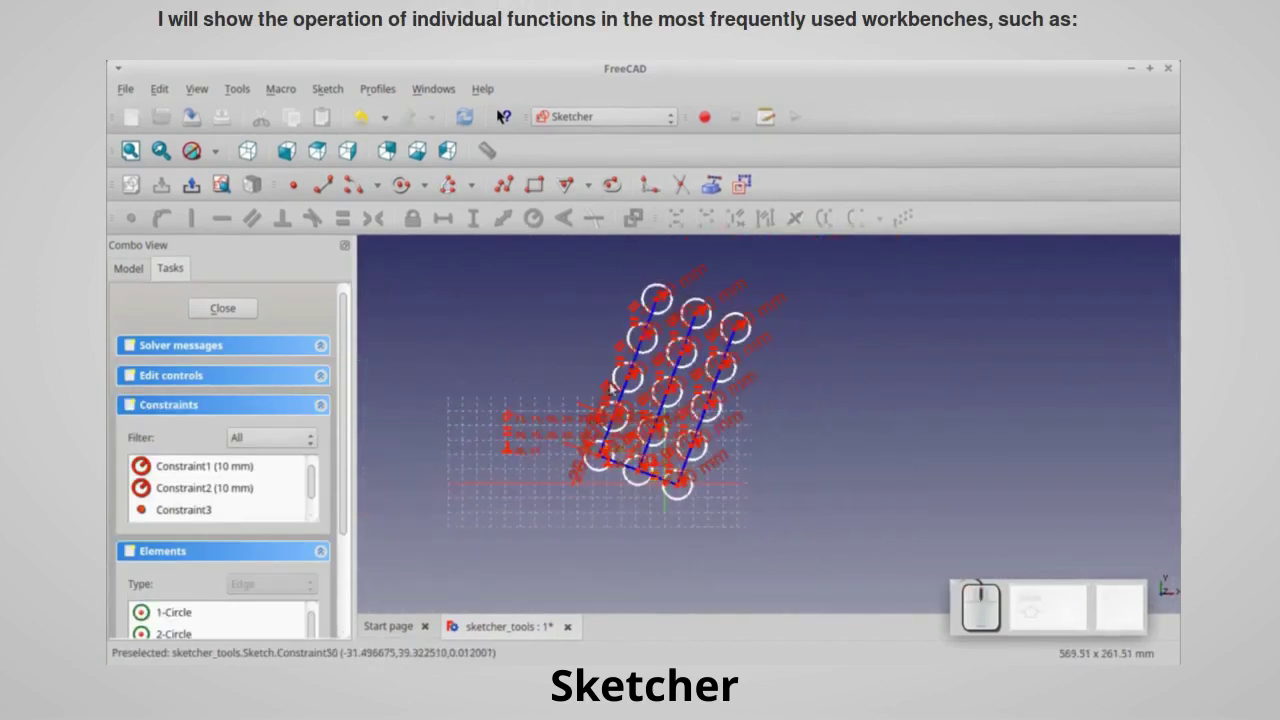
scroll(up, 3)
click(176, 215)
Set the triangular Pocket's Type to Through all so it cuts the block's full thickness.
scroll(down, 3)
scroll(up, 3)
click(320, 345)
click(314, 356)
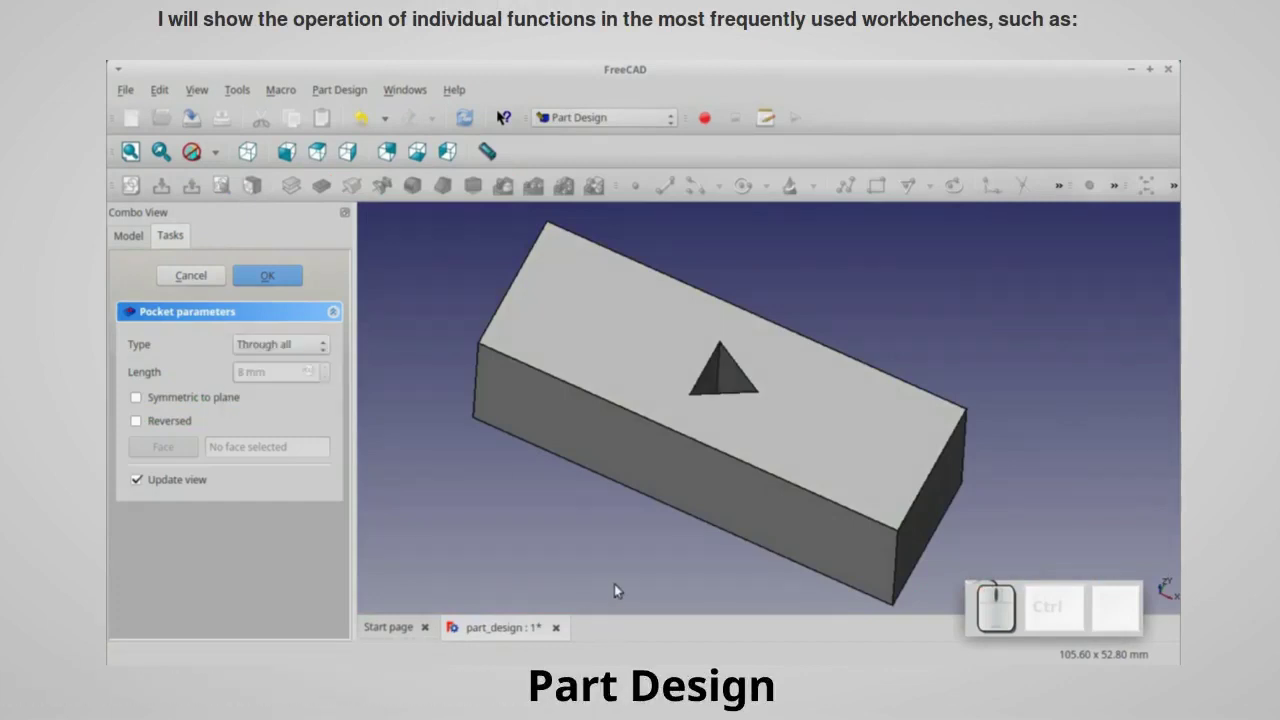
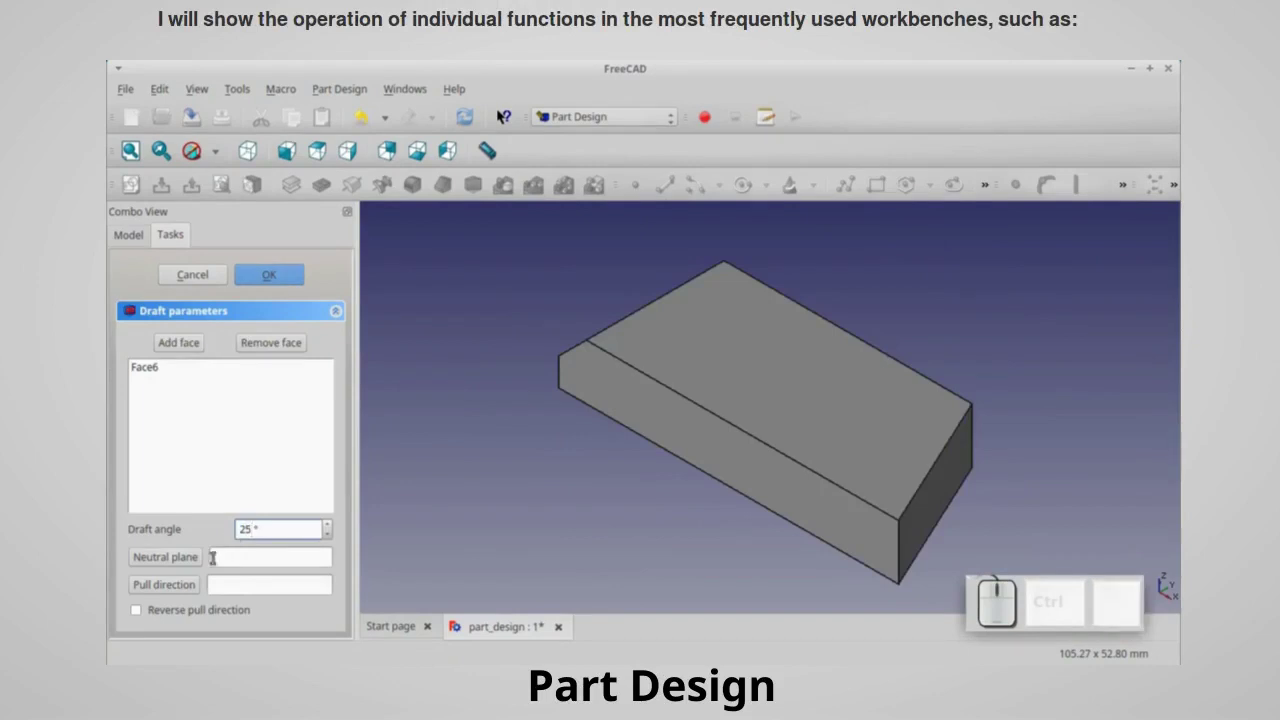
Polar-pattern the disc's triangular pocket six times over a 180° angle.
click(136, 605)
key(KP_1)
key(KP_8)
key(KP_0)
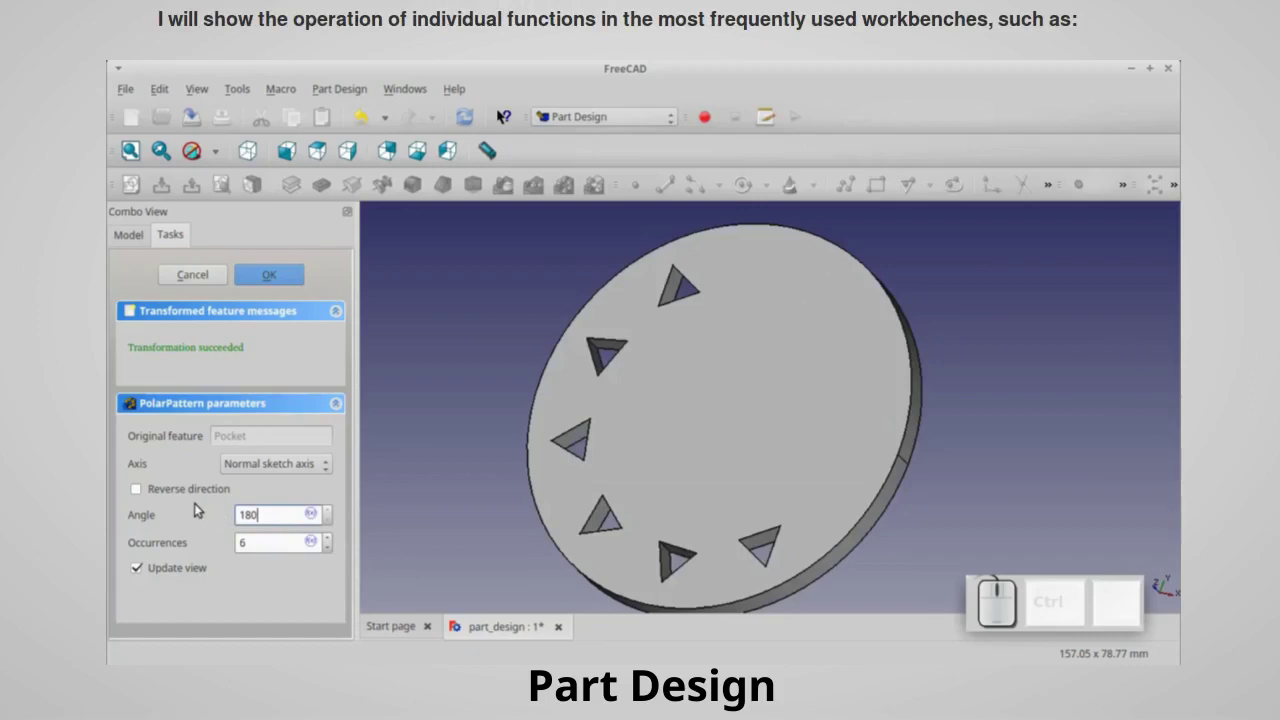
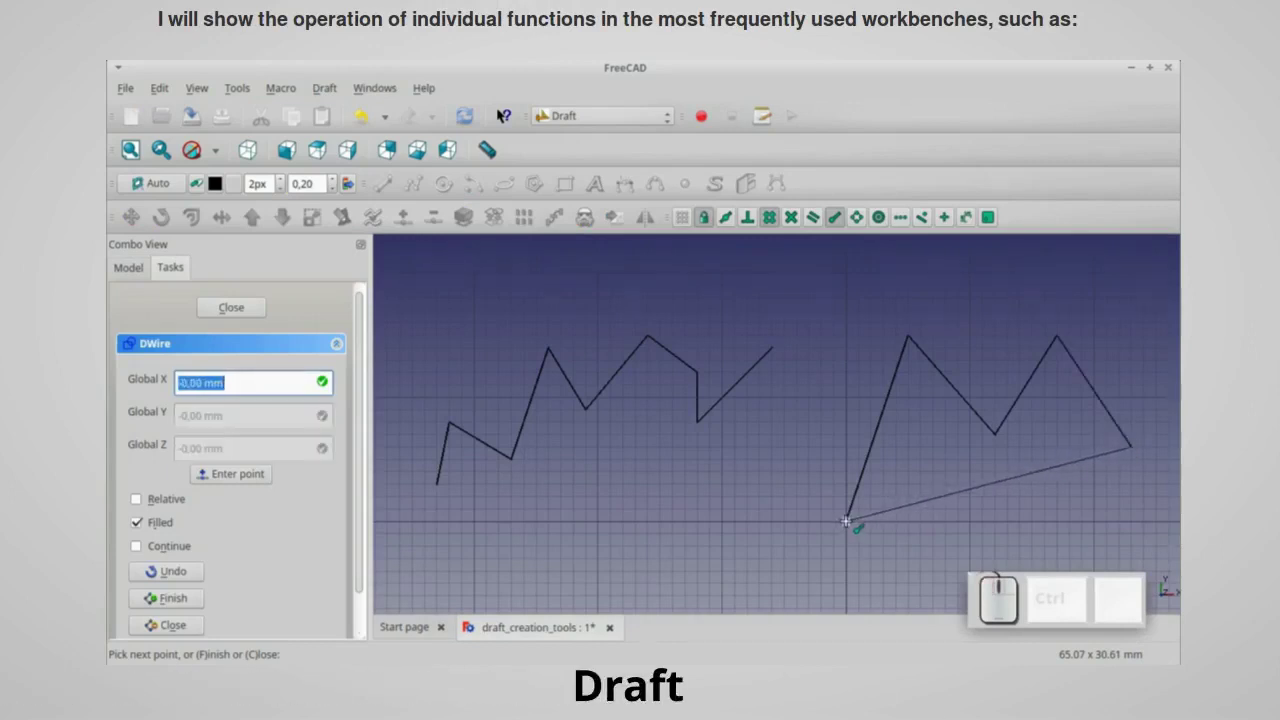
Explode Wire001 into separate edges with the Draft modification tools.
click(853, 520)
click(202, 390)
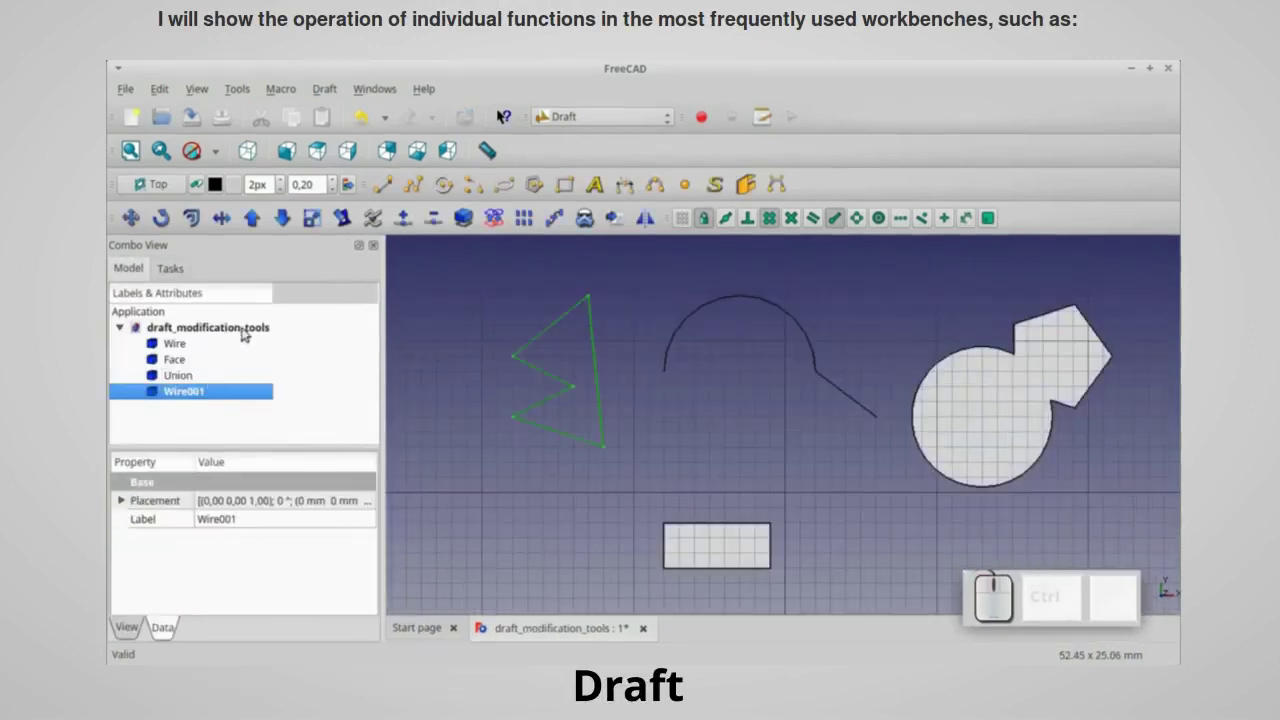
click(285, 225)
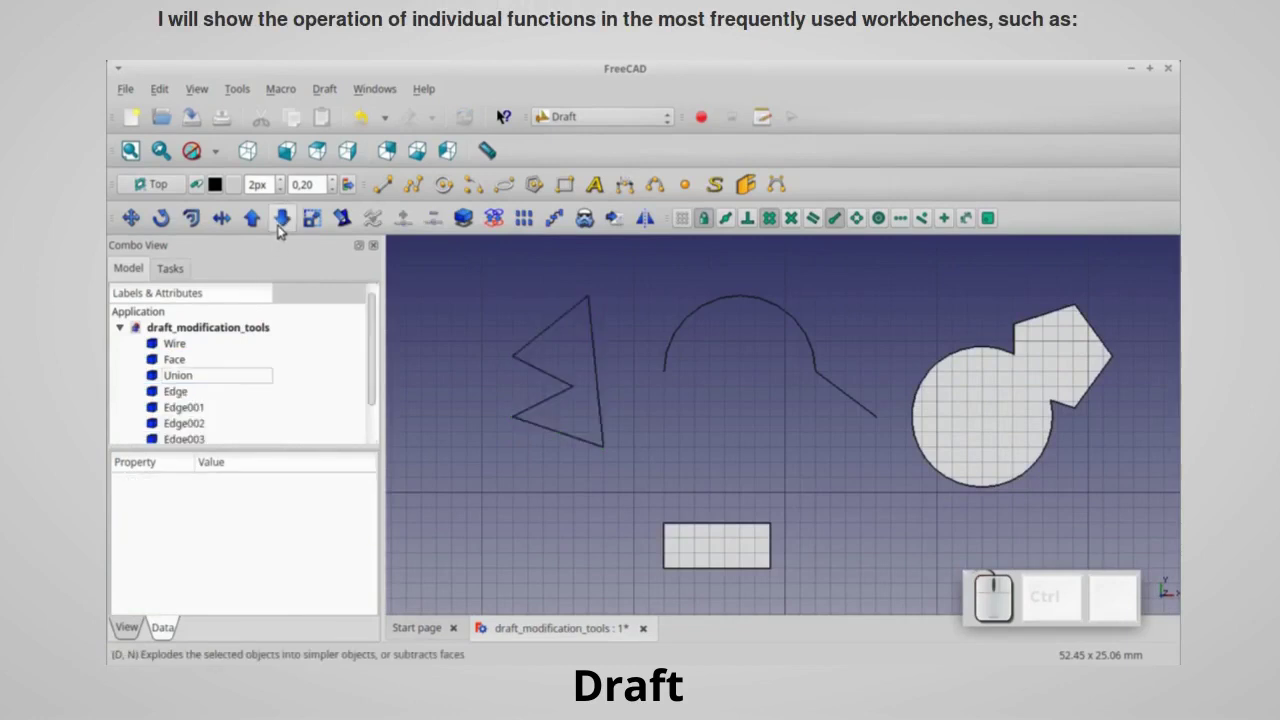
Set the Draft working plane offset to -5 mm.
click(376, 334)
key(KP_5)
click(177, 459)
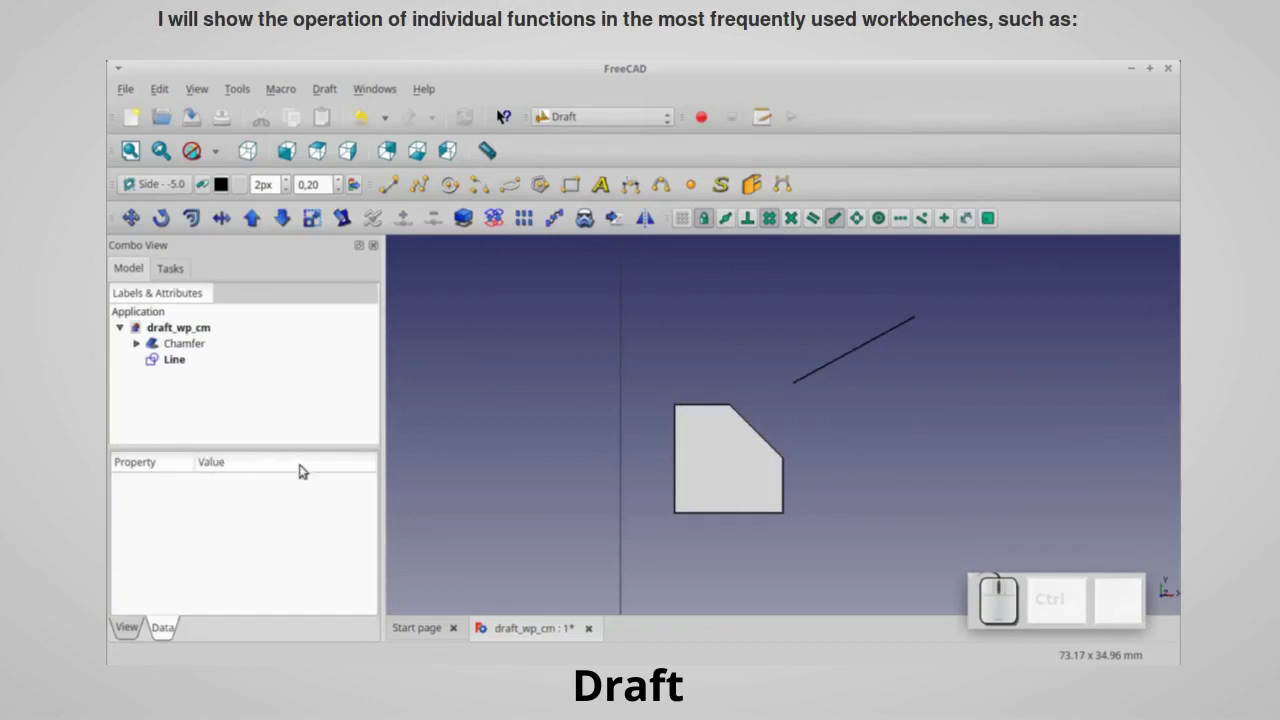
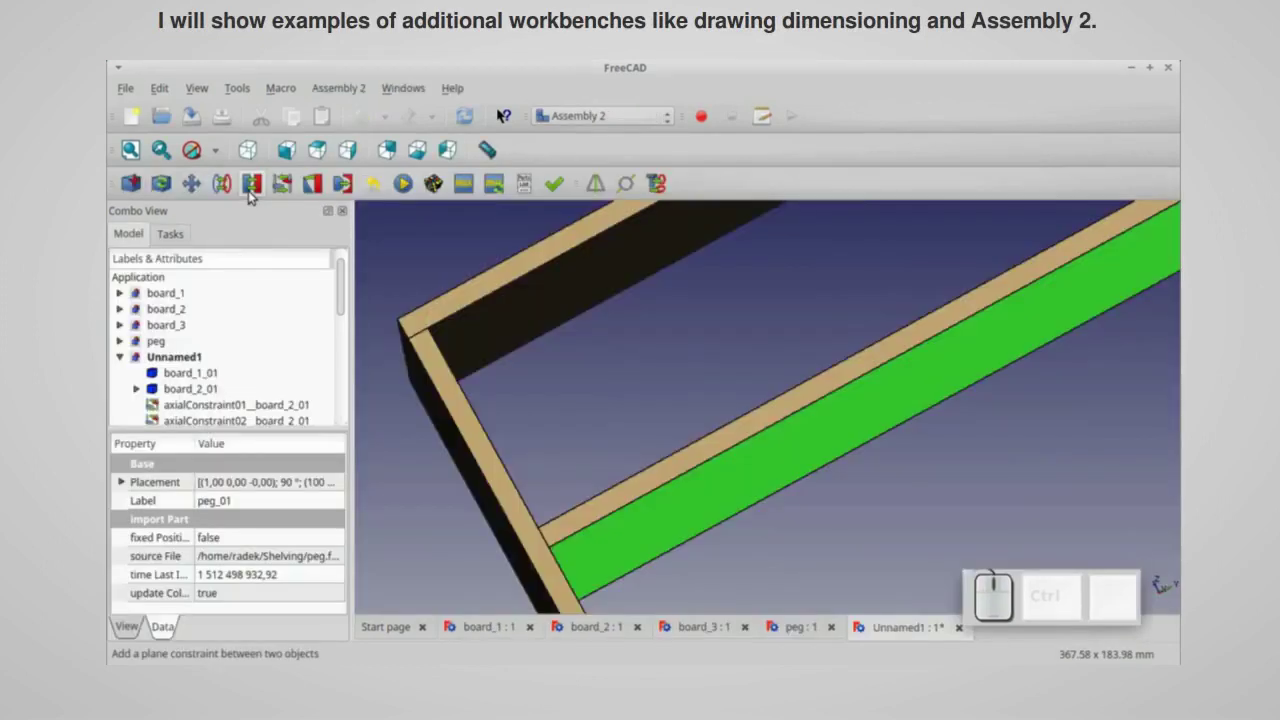
Zoom in and out on the soap dish model to inspect its row of rounded ribs.
click(251, 195)
scroll(down, 3)
scroll(up, 3)
scroll(down, 3)
scroll(up, 3)
scroll(down, 3)
click(251, 195)
scroll(up, 3)
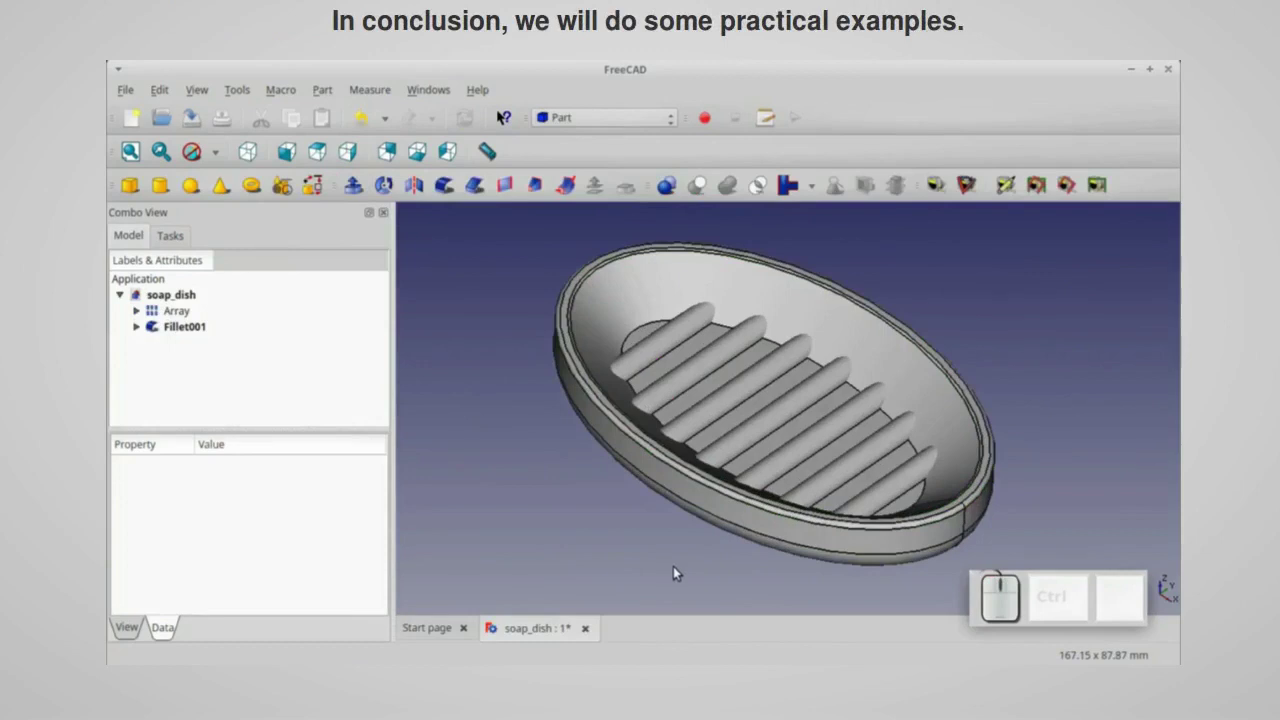